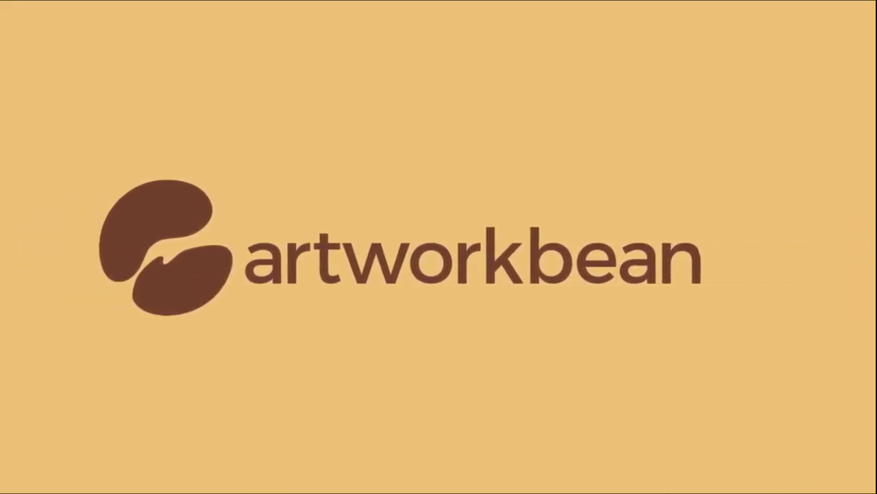
Start placing an image into the empty uber file
left_click(305, 264)
key("ctrl+shift+k")
Import uber_source and cover it with a 1852 × 1852 rectangle
left_click(299, 175)
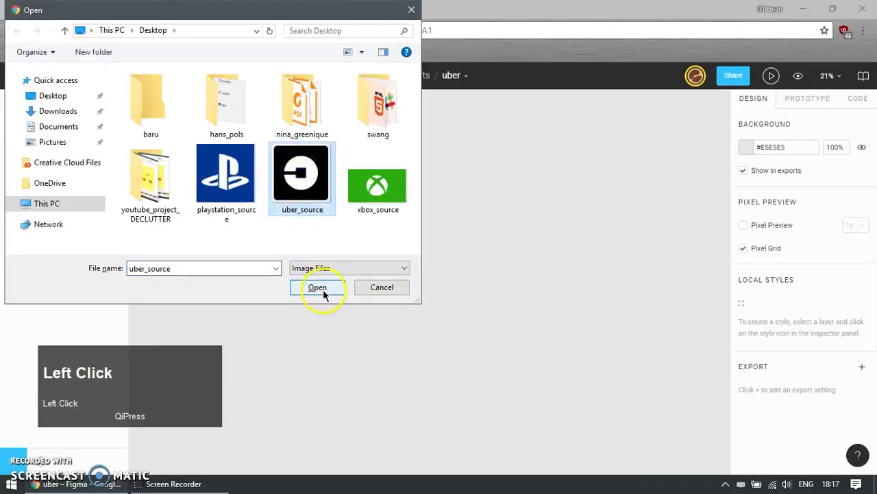
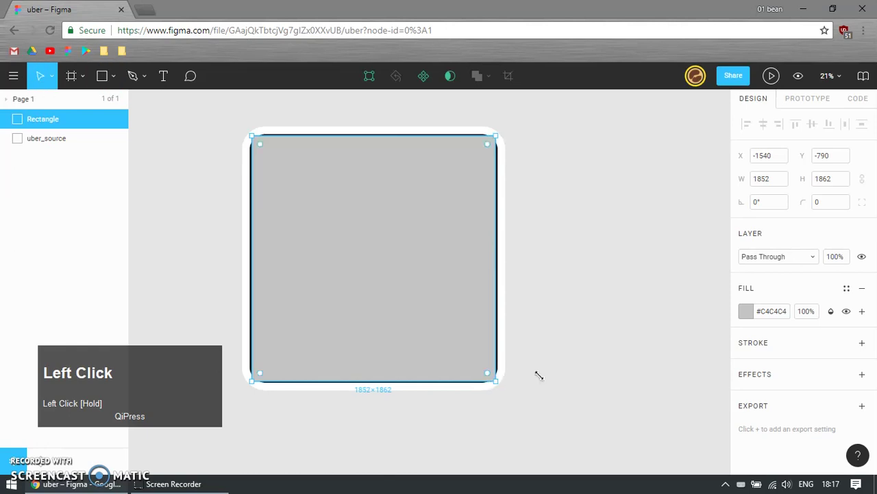
type("1852")
key("Tab")
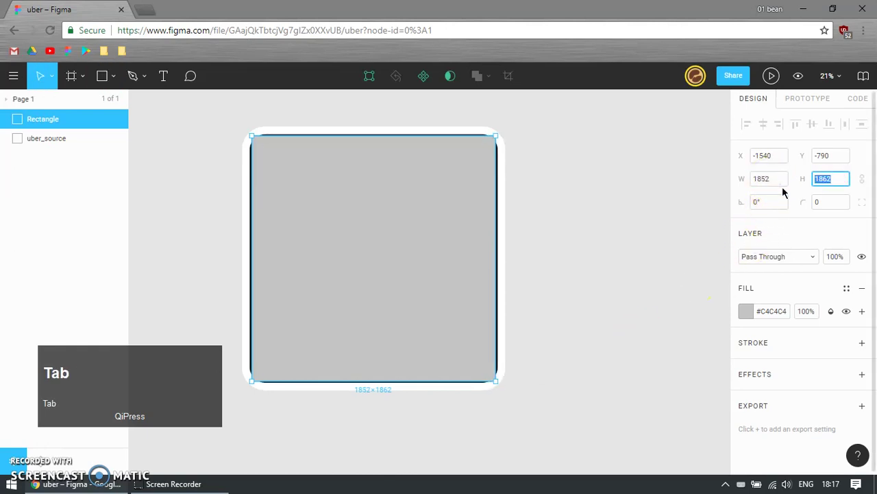
type("1852")
key("Return")
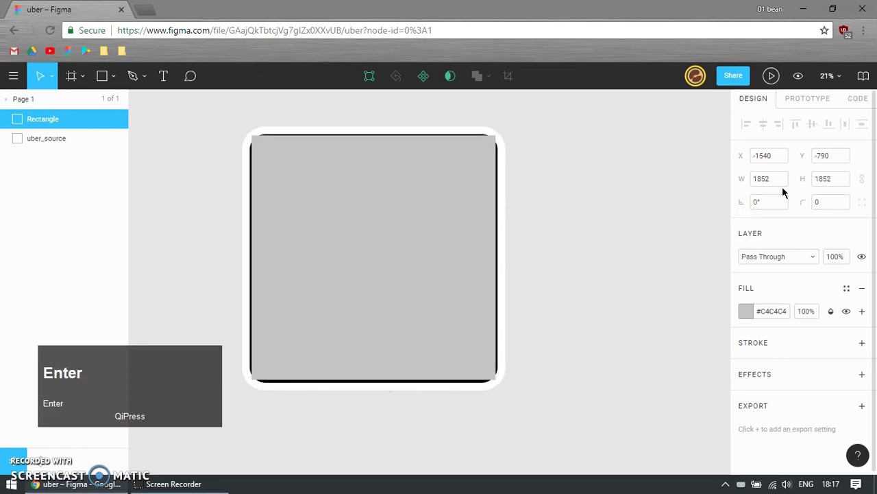
Make the rectangle's red fill 50% opaque and round its corners to match the logo
left_click(435, 308)
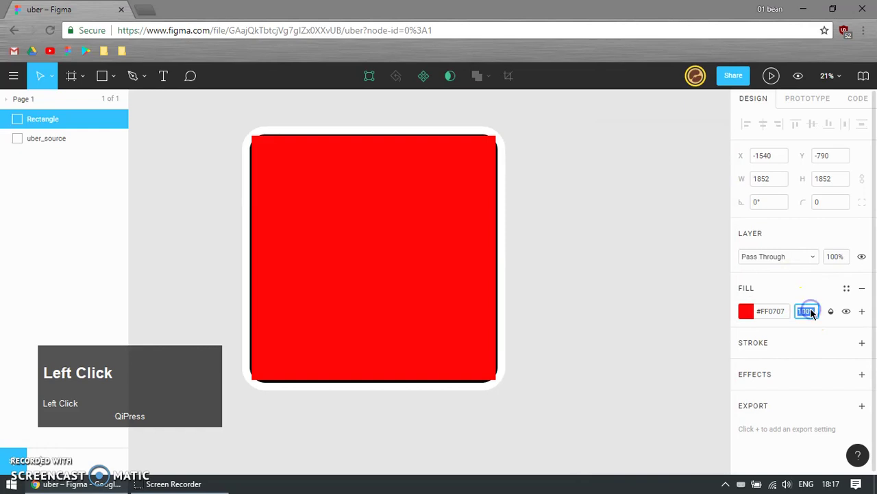
type("50")
key("Return")
left_click_drag(564, 194, 769, 180)
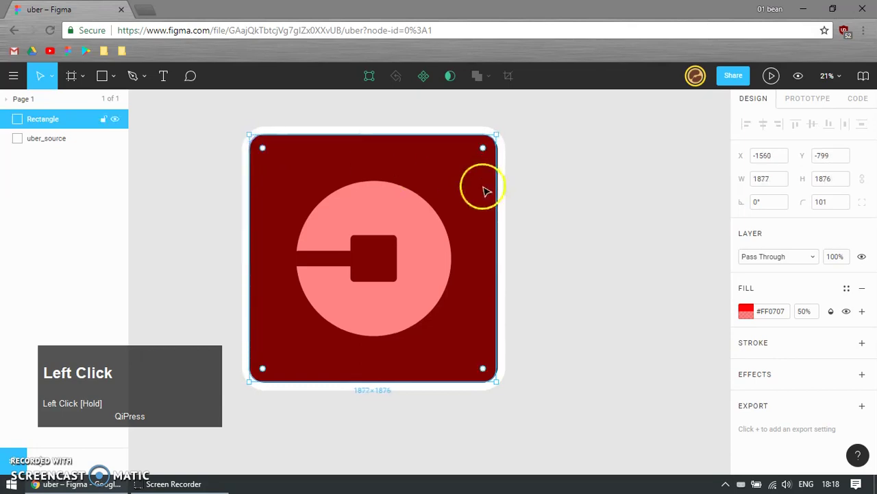
Resize the rounded rectangle to 1876 × 1876
type("1876")
key("Tab")
type("1876")
key("Return")
left_click(617, 249)
Draw a green half-transparent ellipse and resize it over the logo's circle
key("e")
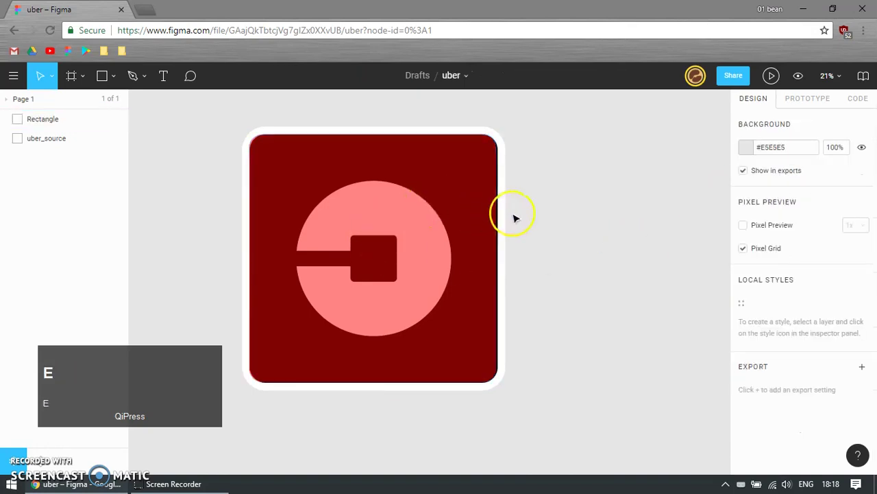
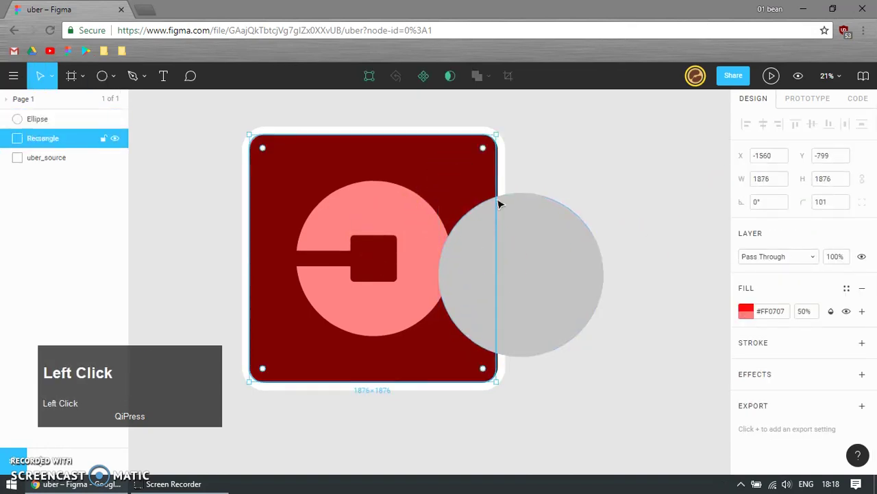
key("ctrl+alt+c")
left_click(573, 254)
key("ctrl+alt+v")
left_click_drag(582, 300, 770, 182)
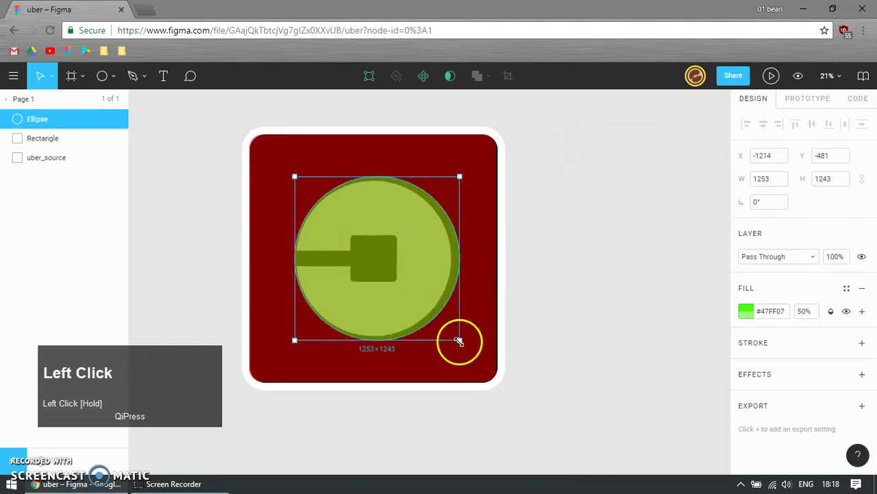
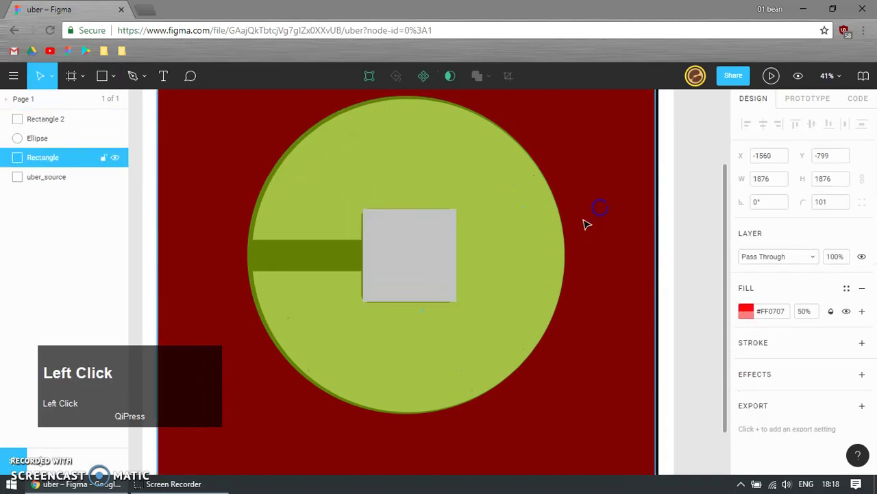
Give the central square the pasted translucent fill and rounded corners
key("ctrl+alt+c")
left_click(423, 253)
key("ctrl+alt+v")
scroll("up", 3)
left_click_drag(429, 234, 768, 181)
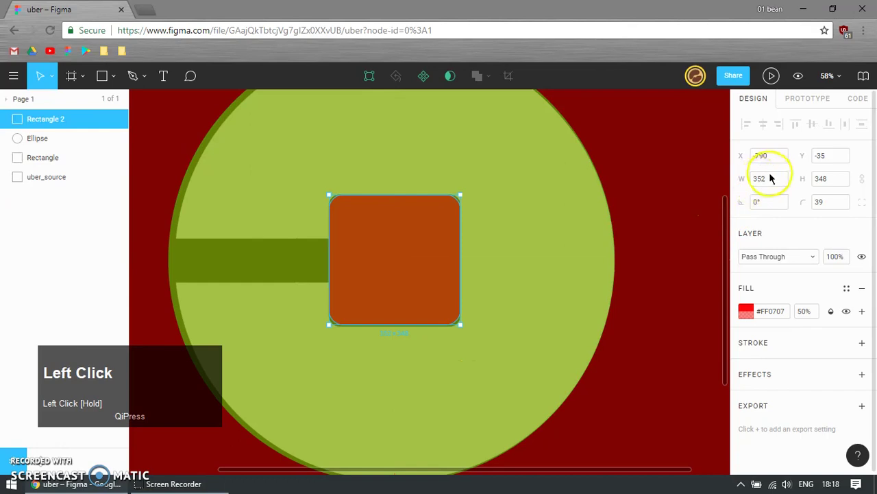
Size the central square to 352 × 352
type("352")
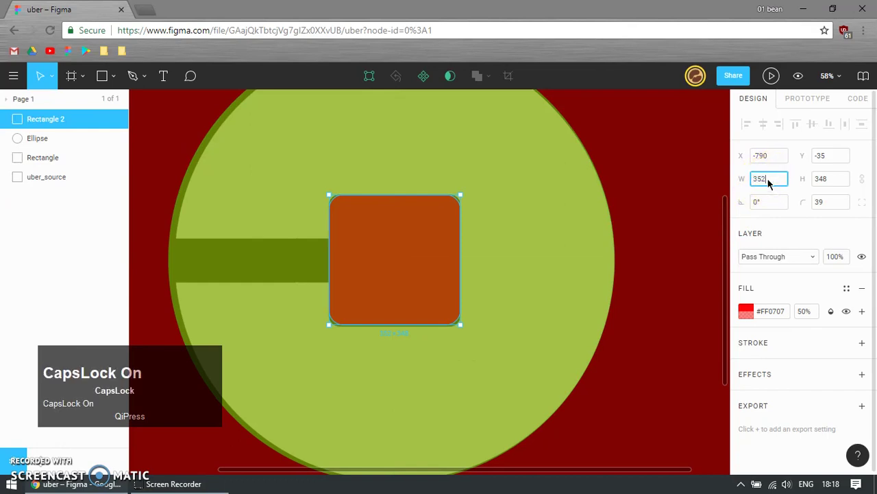
key("Tab")
type("253")
key("BackSpace")
type("352")
key("Return")
Centre the central square, circle and outer square on each other horizontally and vertically
scroll("down", 3)
left_click(626, 203)
left_click(430, 191)
left_click(556, 158)
left_click(759, 126)
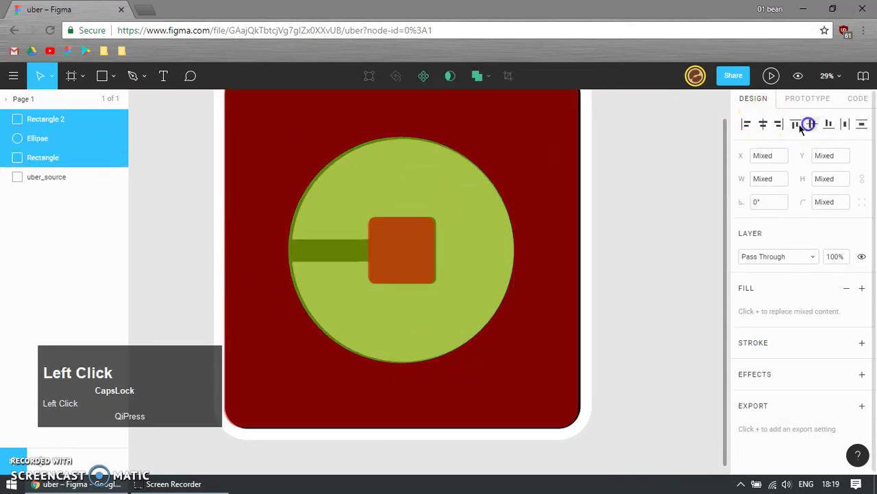
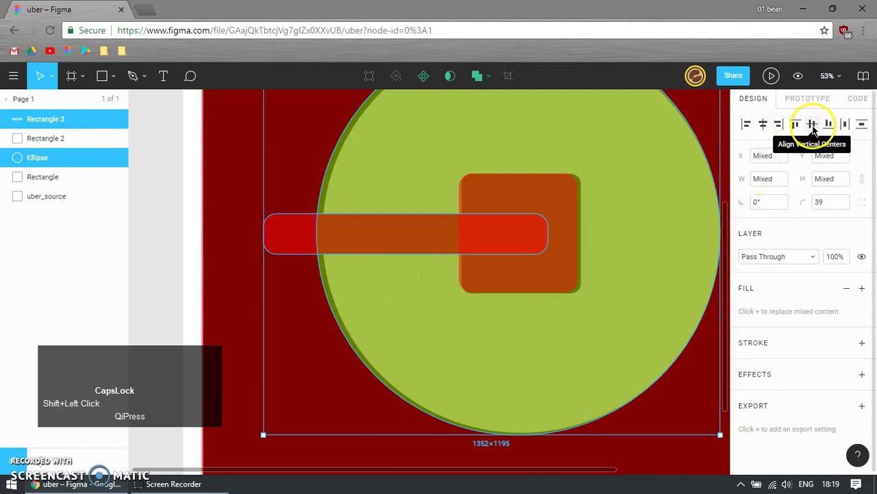
Move the recreated shapes beside the original logo
scroll("down", 3)
left_click_drag(493, 213, 491, 256)
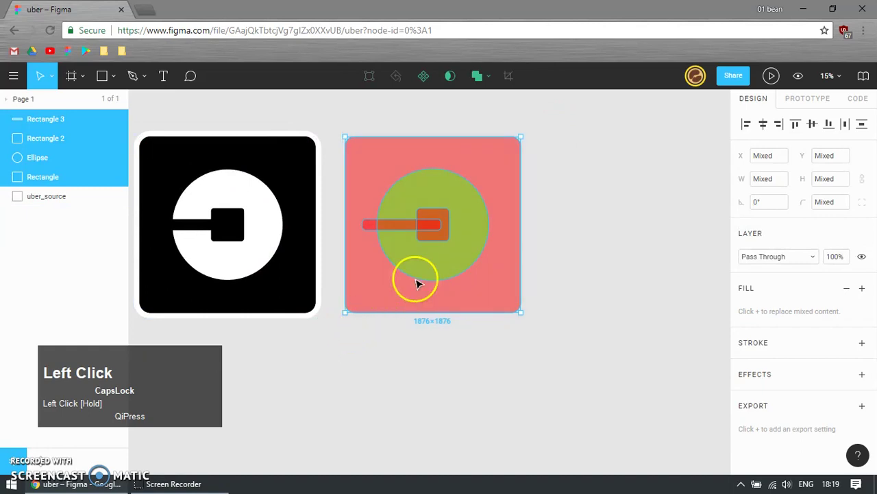
Select the outer square with the cut circle for the second subtraction
left_click(591, 200)
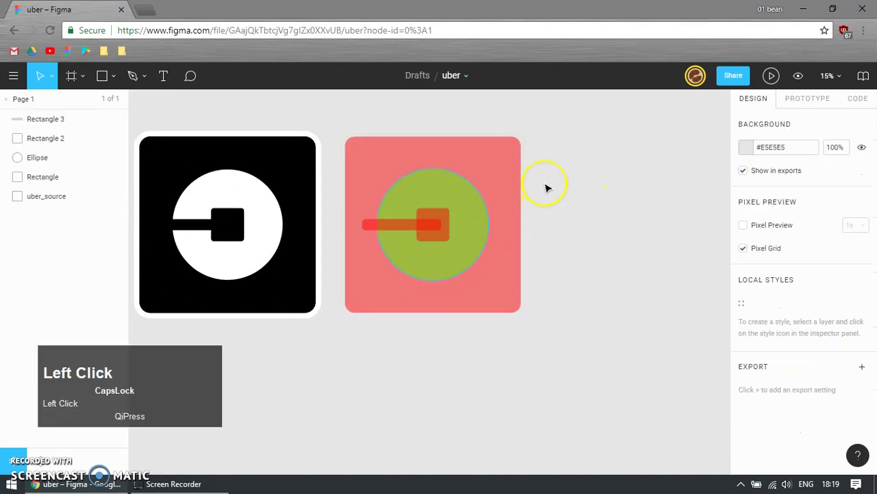
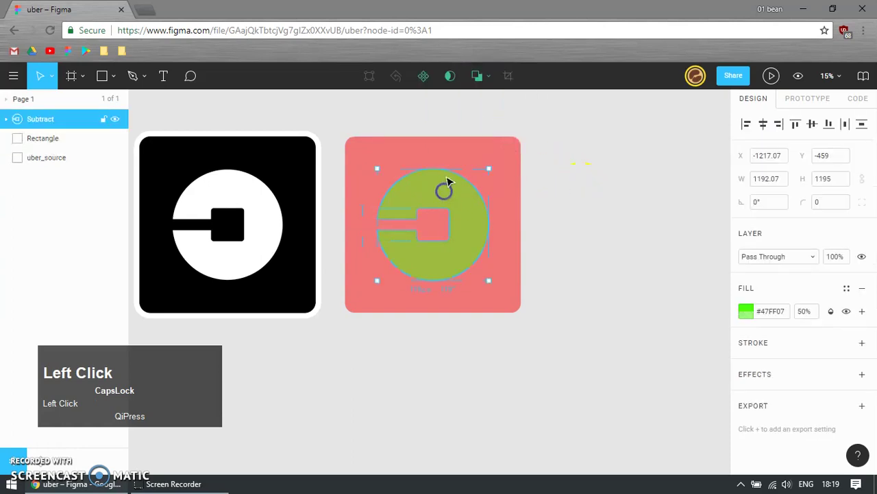
left_click(471, 156)
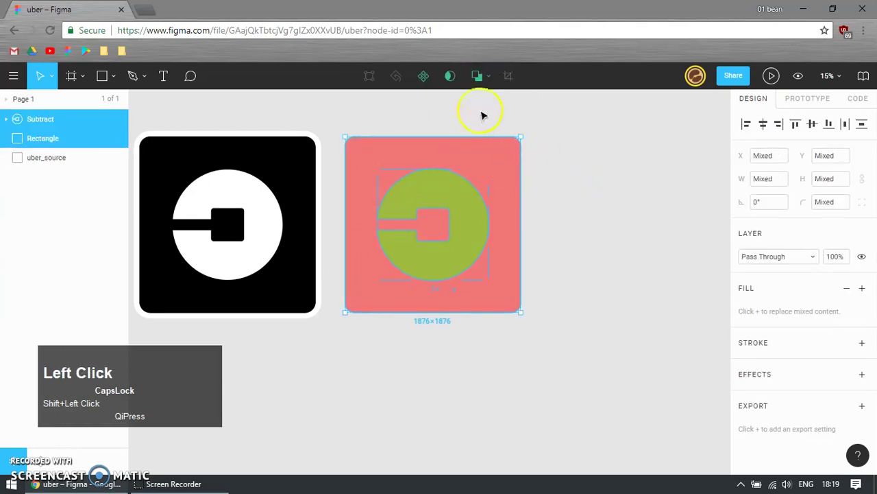
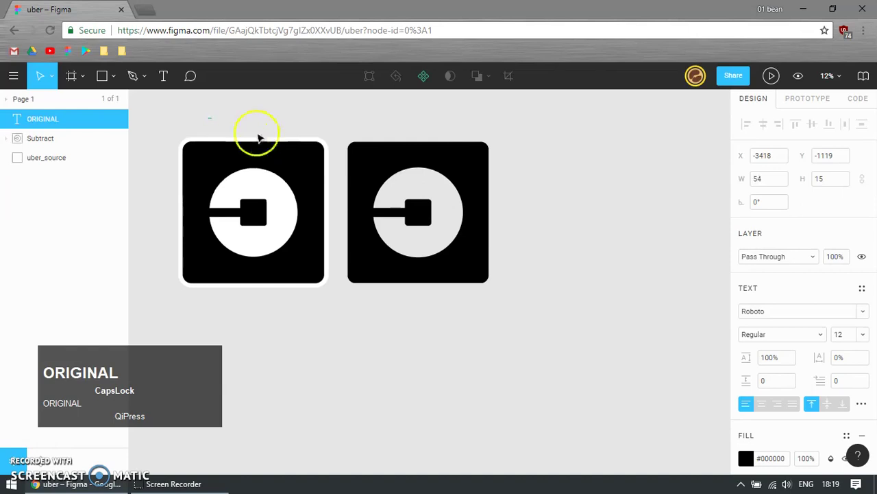
Enlarge the ORIGINAL label to font size 400 and place it above the original logo
left_click(392, 172)
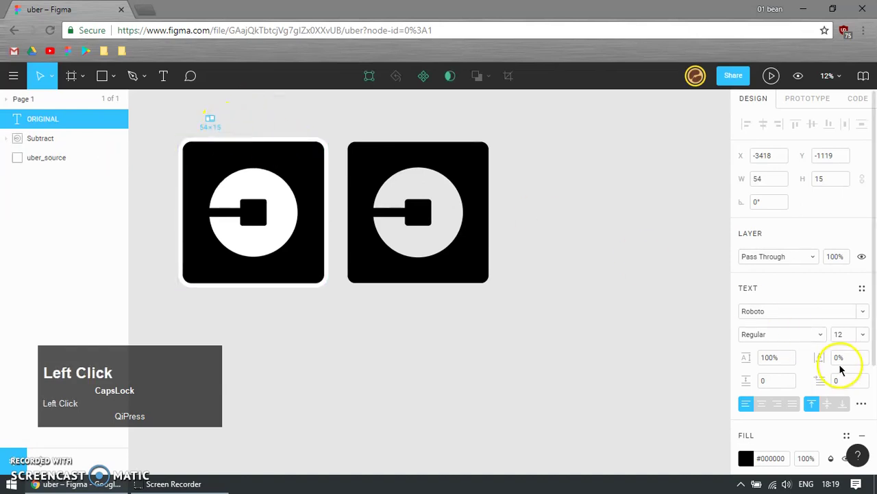
left_click(843, 337)
type("120")
key("Return")
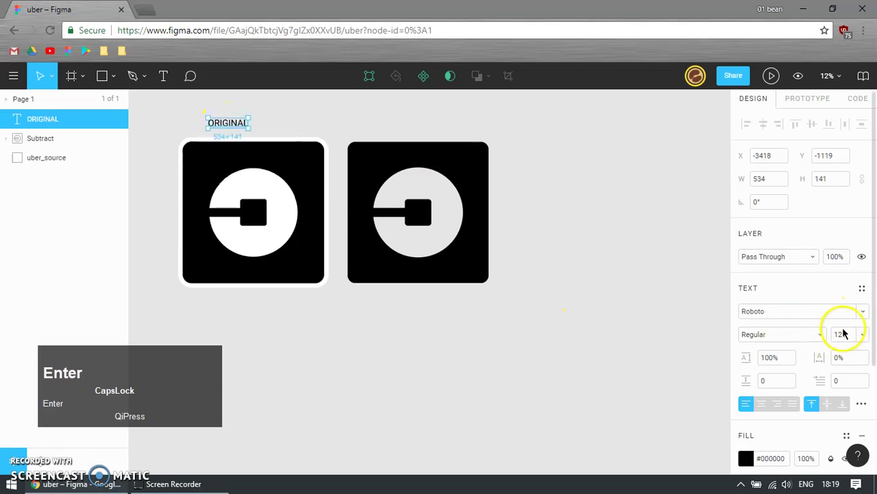
left_click(853, 340)
type("400")
key("Return")
left_click_drag(390, 173, 369, 122)
Zoom and adjust the view around the labelled logos
scroll("up", 3)
scroll("down", 3)
scroll("down", 3)
key("z")
key("z")
left_click(378, 176)
key("z")
key("z")
key("z")
type("ZZZZZZZZZZZZZ")
scroll("down", 3)
type("zz")
Duplicate the label above the recreated logo and retype it as RESULT
left_click(509, 234)
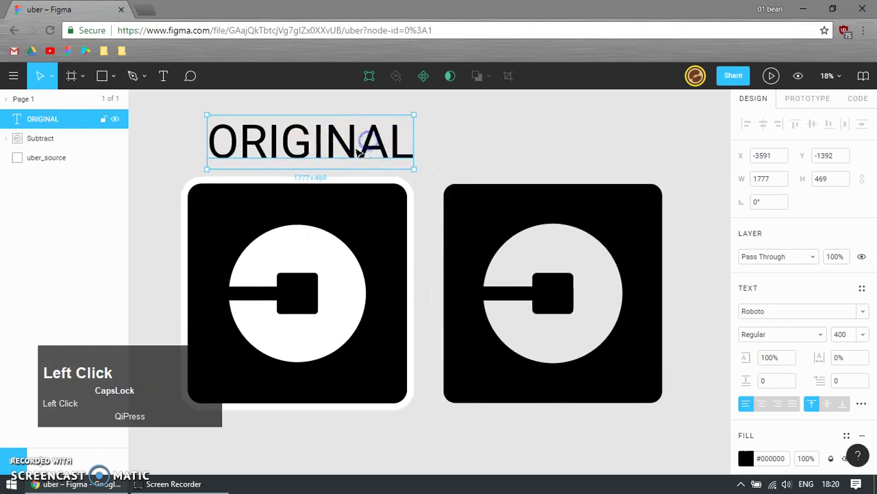
key("ctrl+d")
left_click_drag(512, 233, 509, 235)
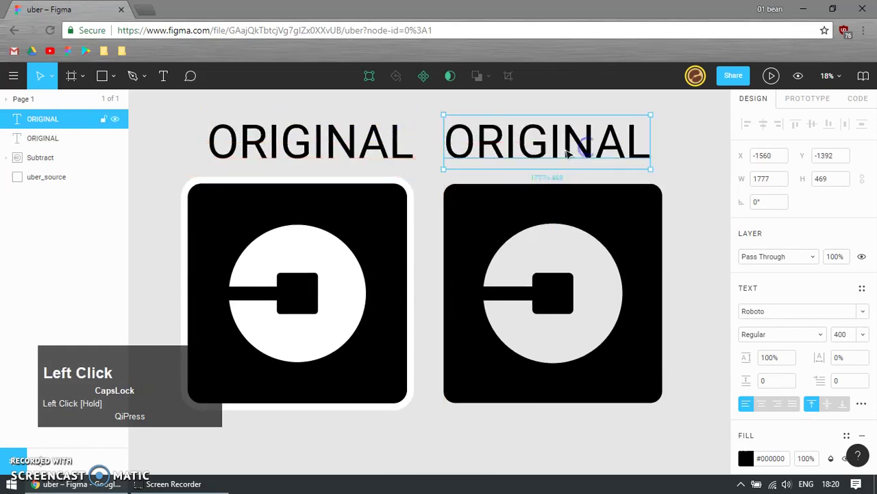
type("result")
left_click_drag(509, 235, 512, 233)
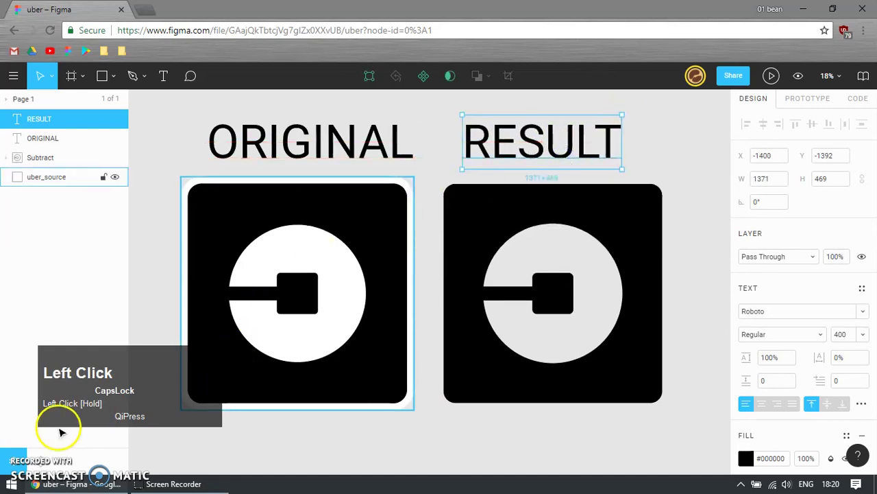